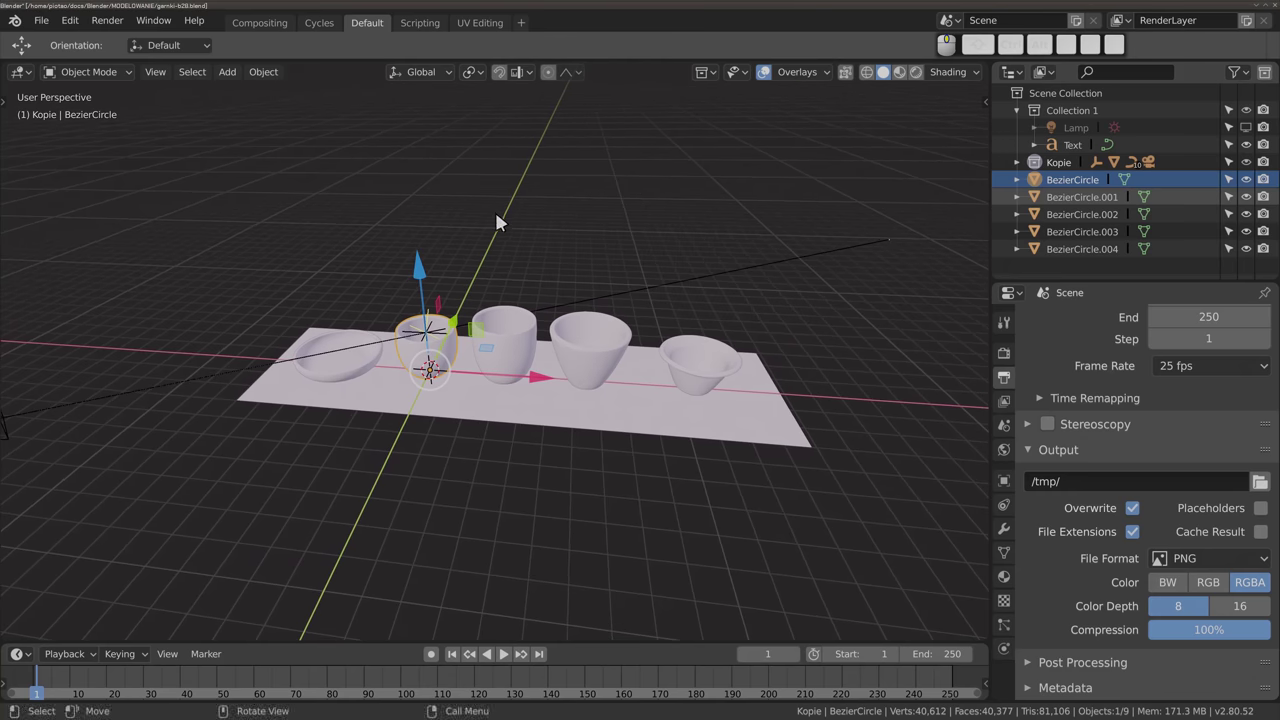
Isolate the second cup in Local View and orbit around it to inspect it alone
left_click(526, 348)
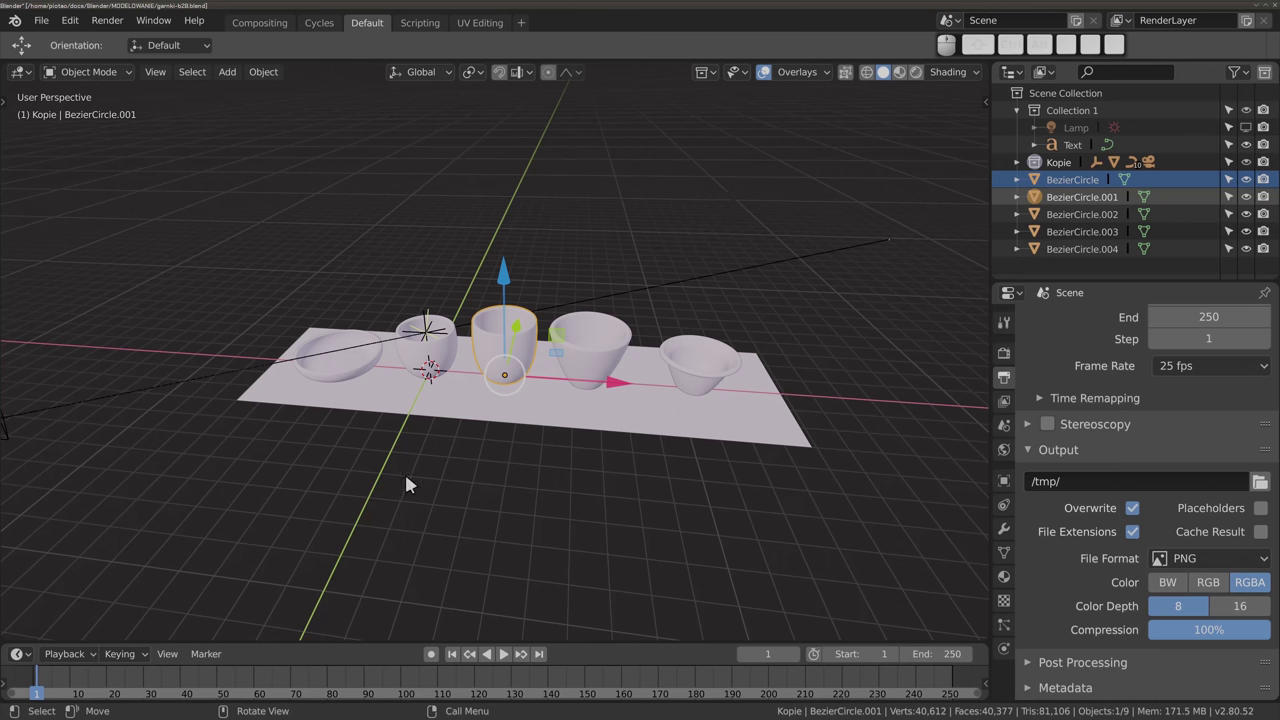
key("/")
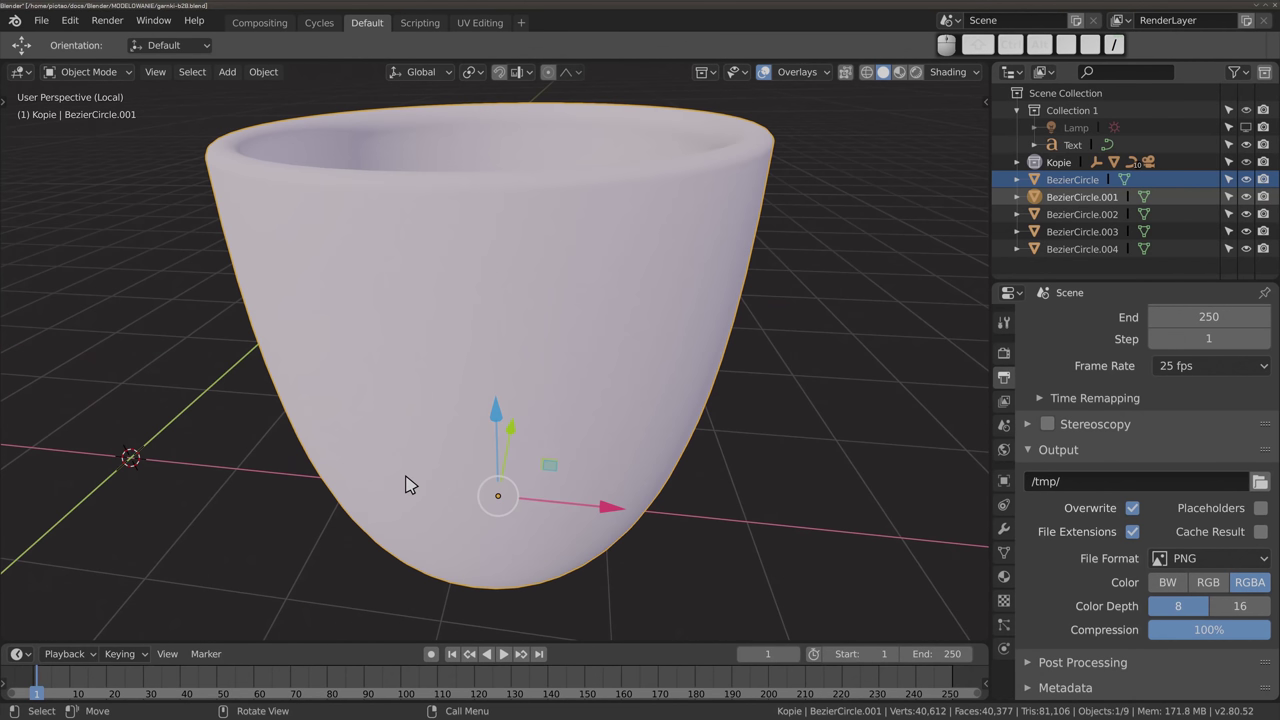
middle_click(492, 386)
scroll("down", 3)
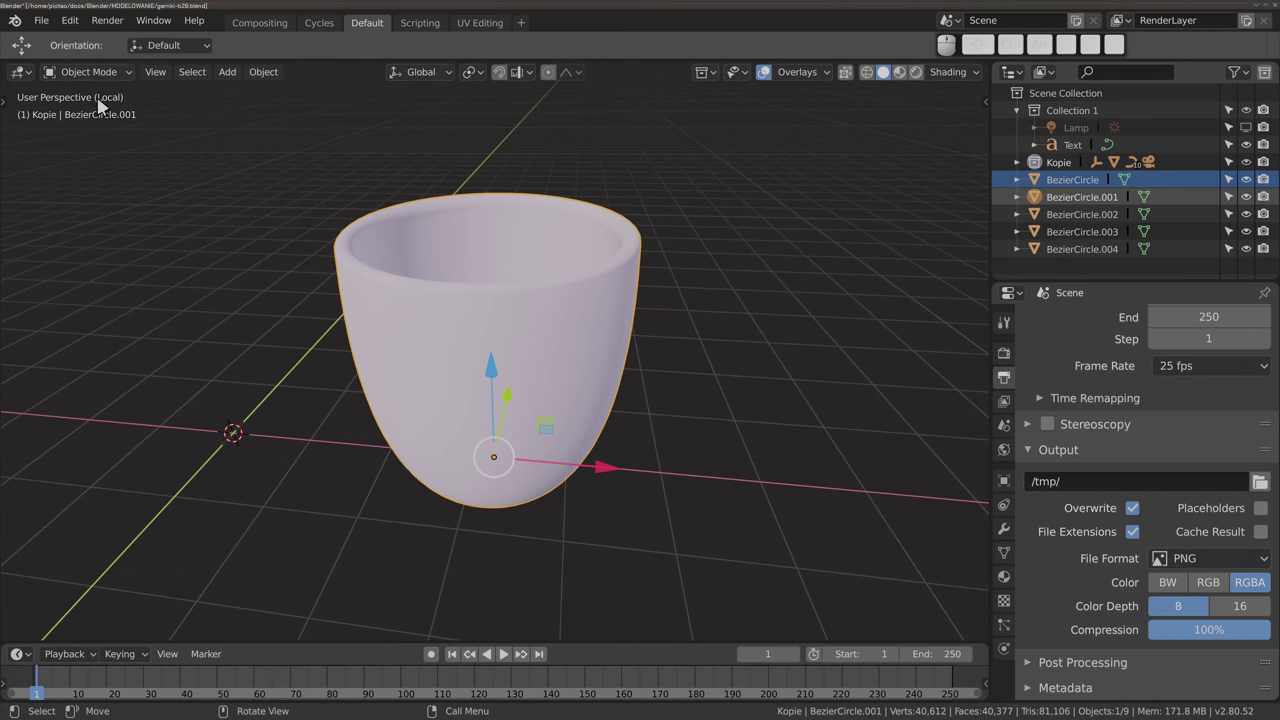
left_click_drag(355, 435, 476, 347)
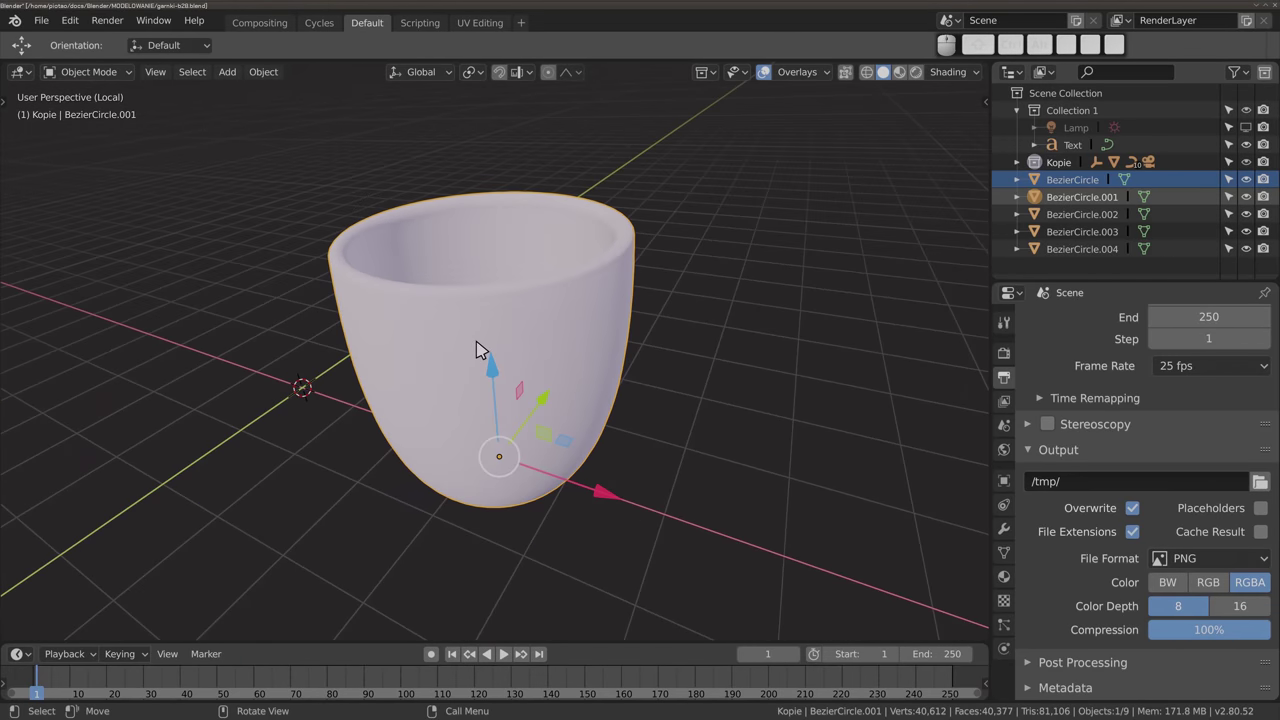
Leave Local View so all five vessels show again and orbit around the row
key("/")
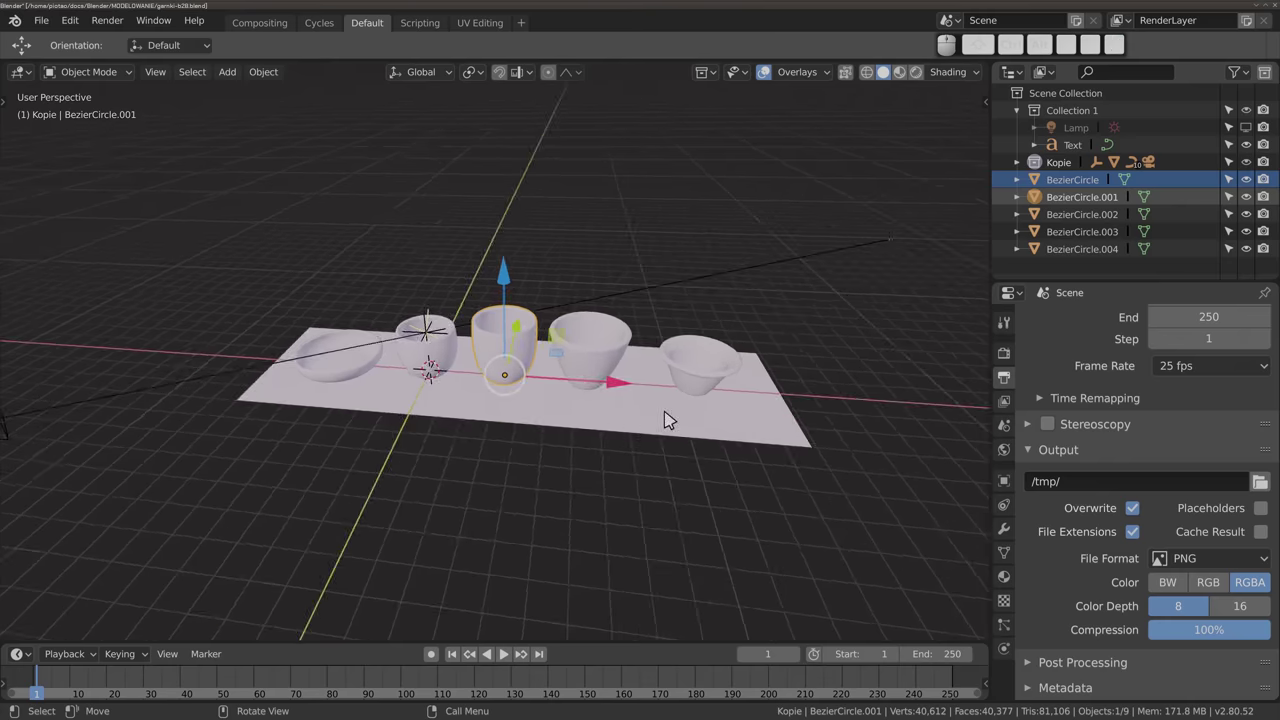
scroll("down", 3)
left_click_drag(577, 426, 714, 308)
scroll("up", 3)
left_click(713, 302)
Orbit the full scene until the camera object comes into sight beside the vessels
key("/")
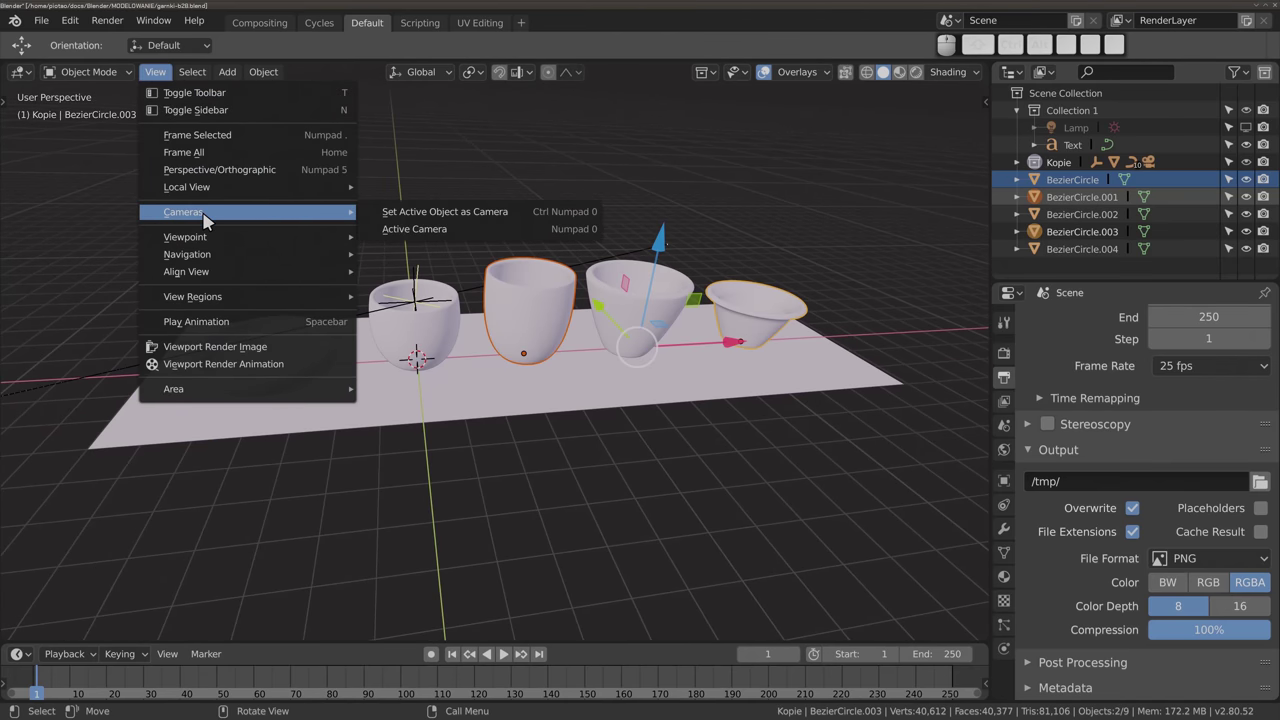
left_click(519, 379)
scroll("down", 3)
left_click_drag(394, 377, 445, 374)
left_click_drag(350, 306, 445, 374)
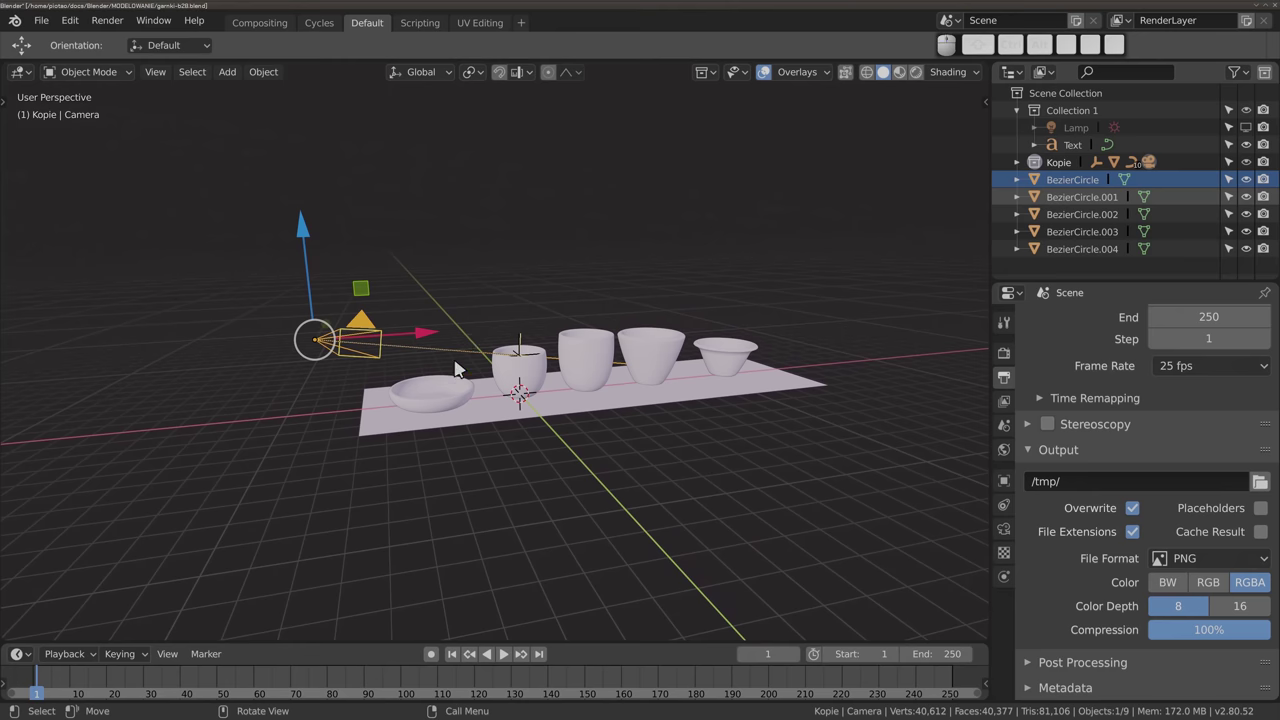
Look through the camera with Rendered shading to see the coloured textured vessels, then orbit out
key("0")
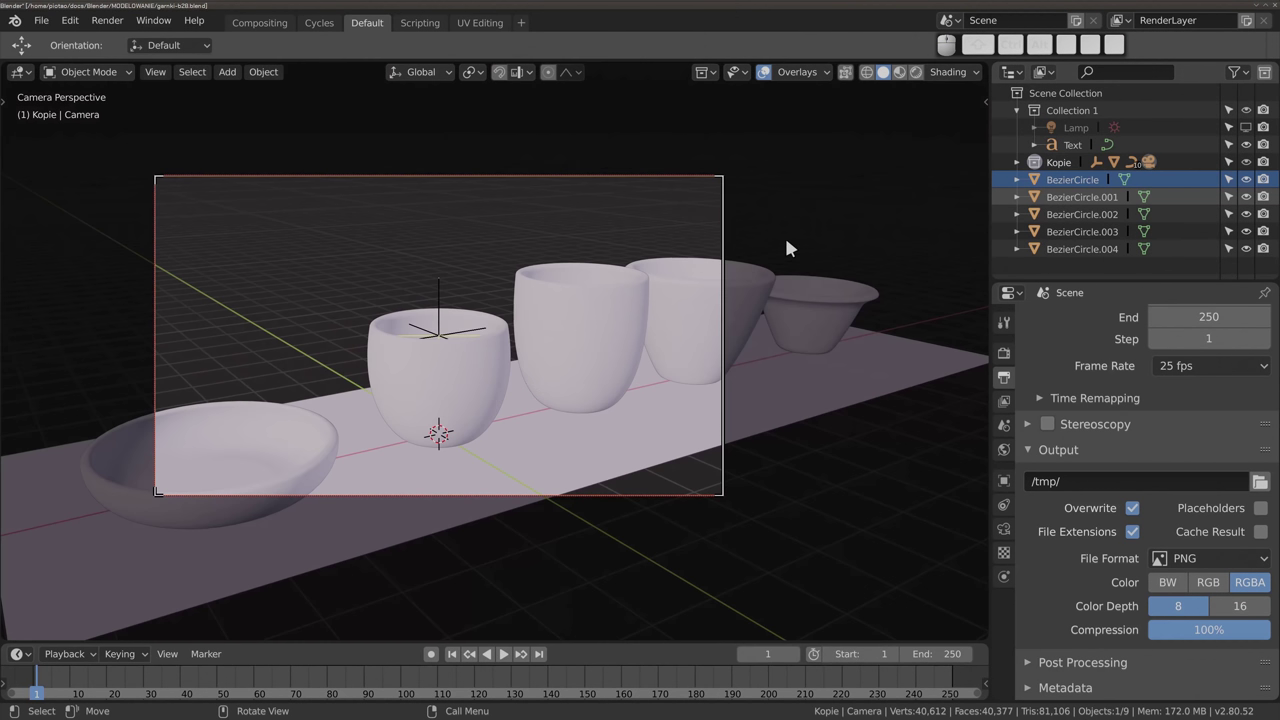
left_click(904, 78)
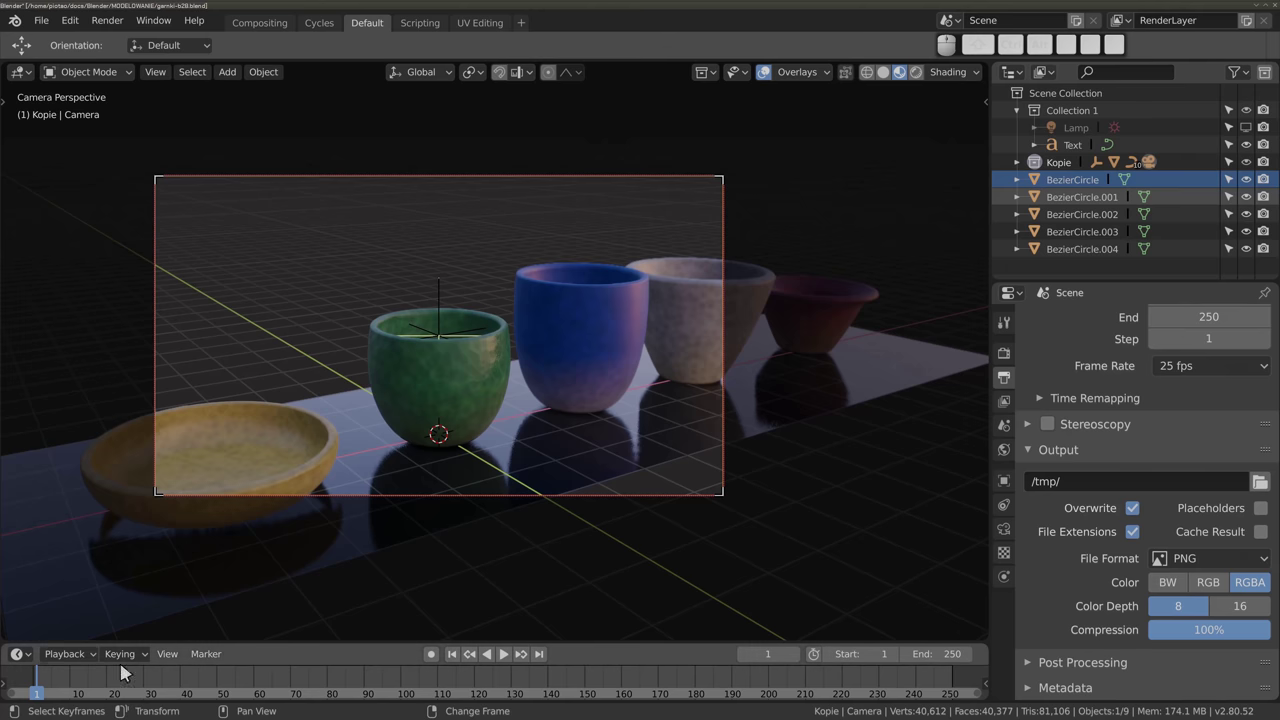
left_click_drag(82, 679, 425, 398)
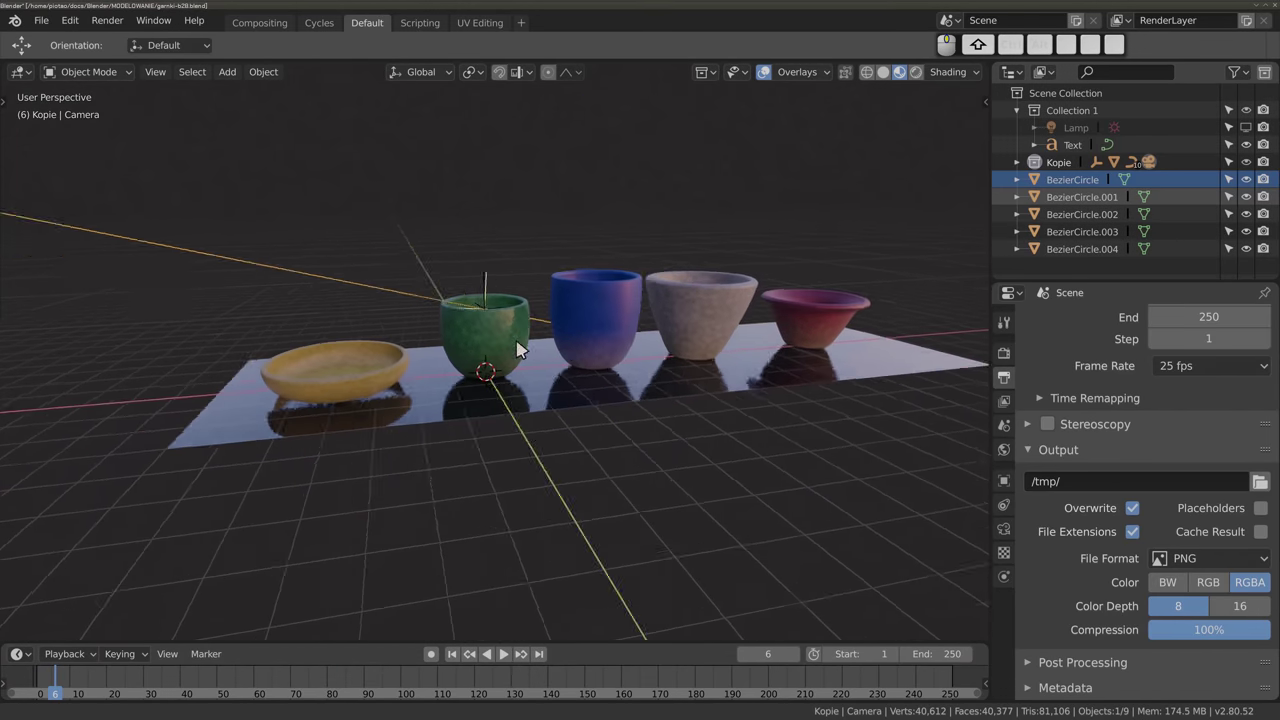
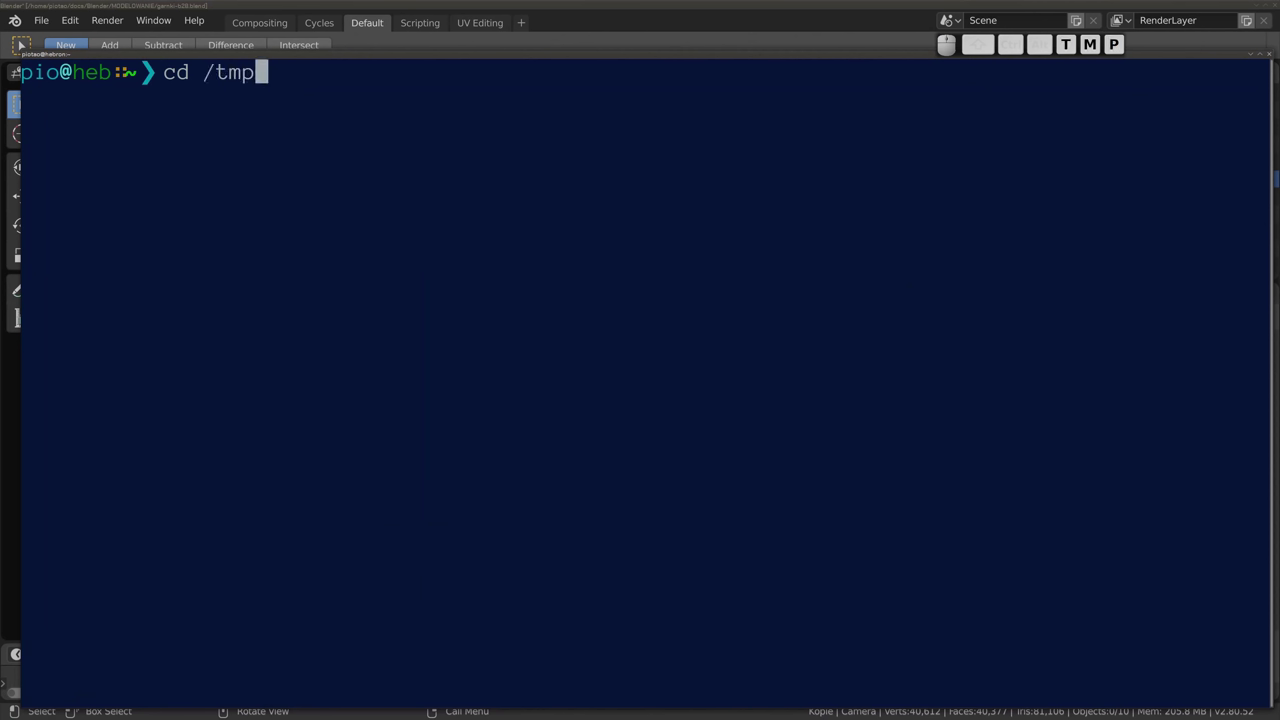
List /tmp/ in the terminal and scroll the output to find the numbered PNG frames
key("Return")
key("Return")
scroll("up", 3)
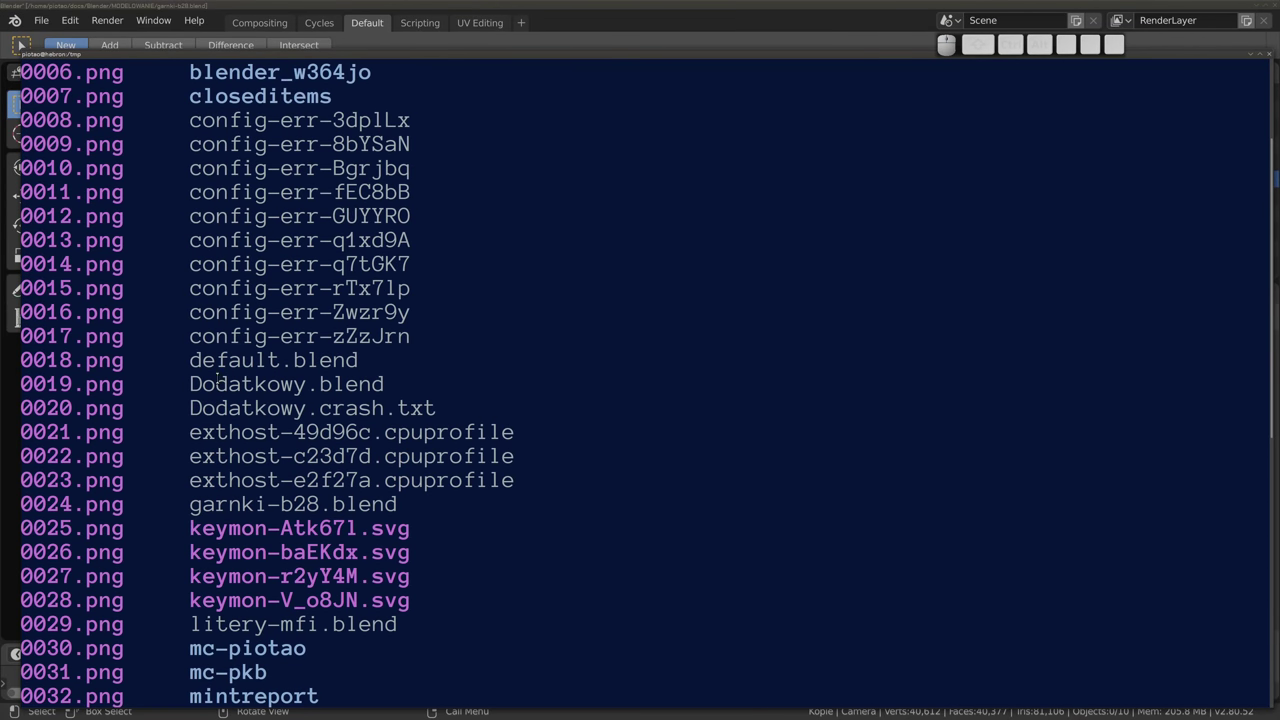
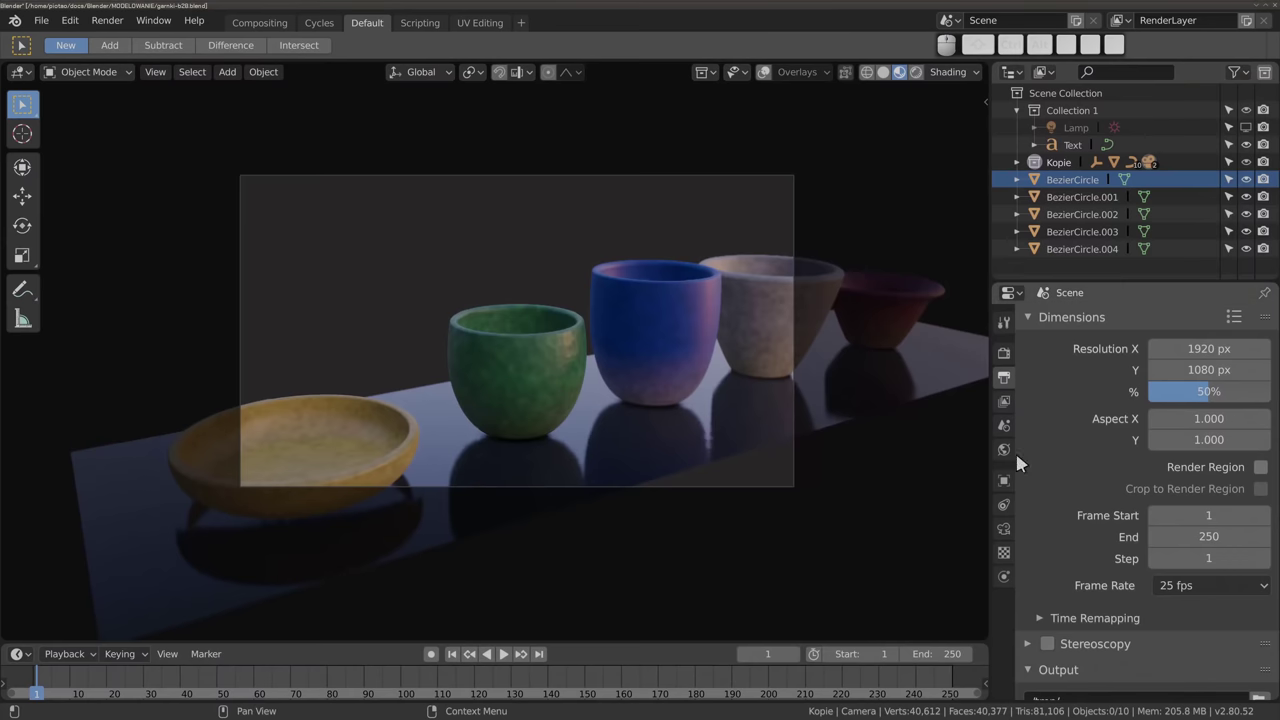
Bring the Output section into view showing renders saved to /tmp/ as PNG RGBA 8-bit
left_click(1009, 383)
scroll("down", 3)
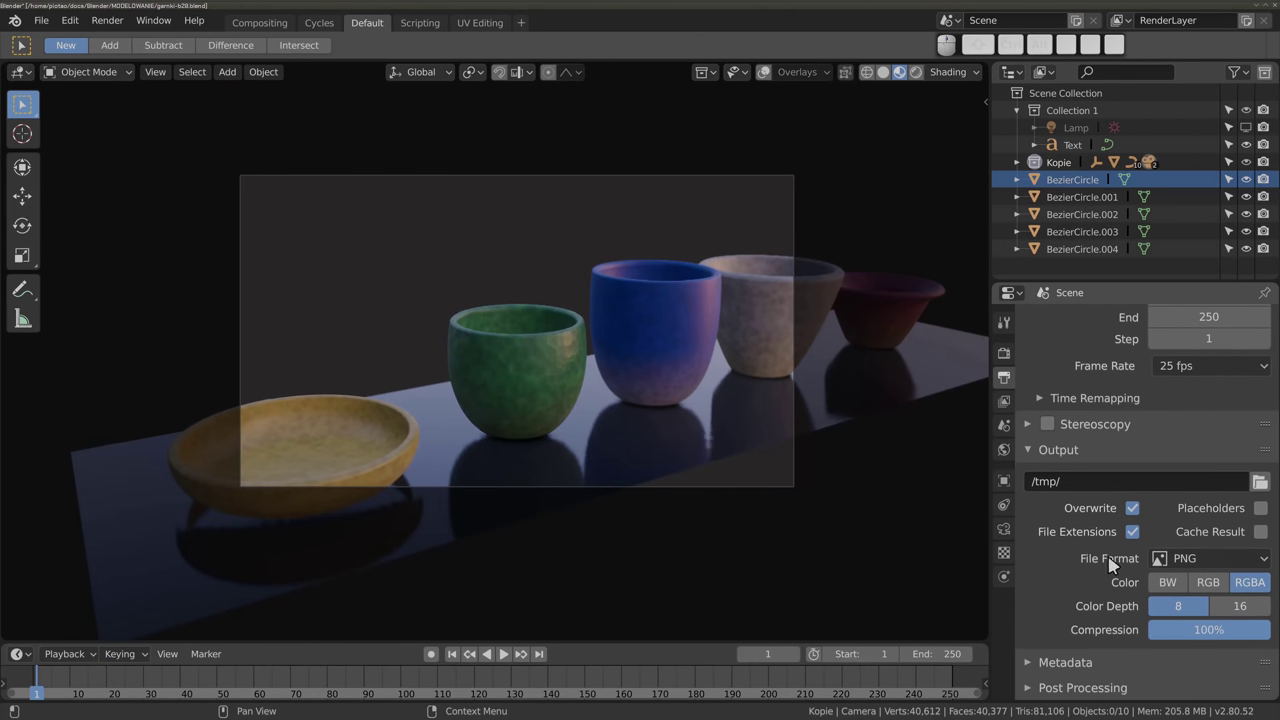
left_click_drag(1075, 576, 1229, 566)
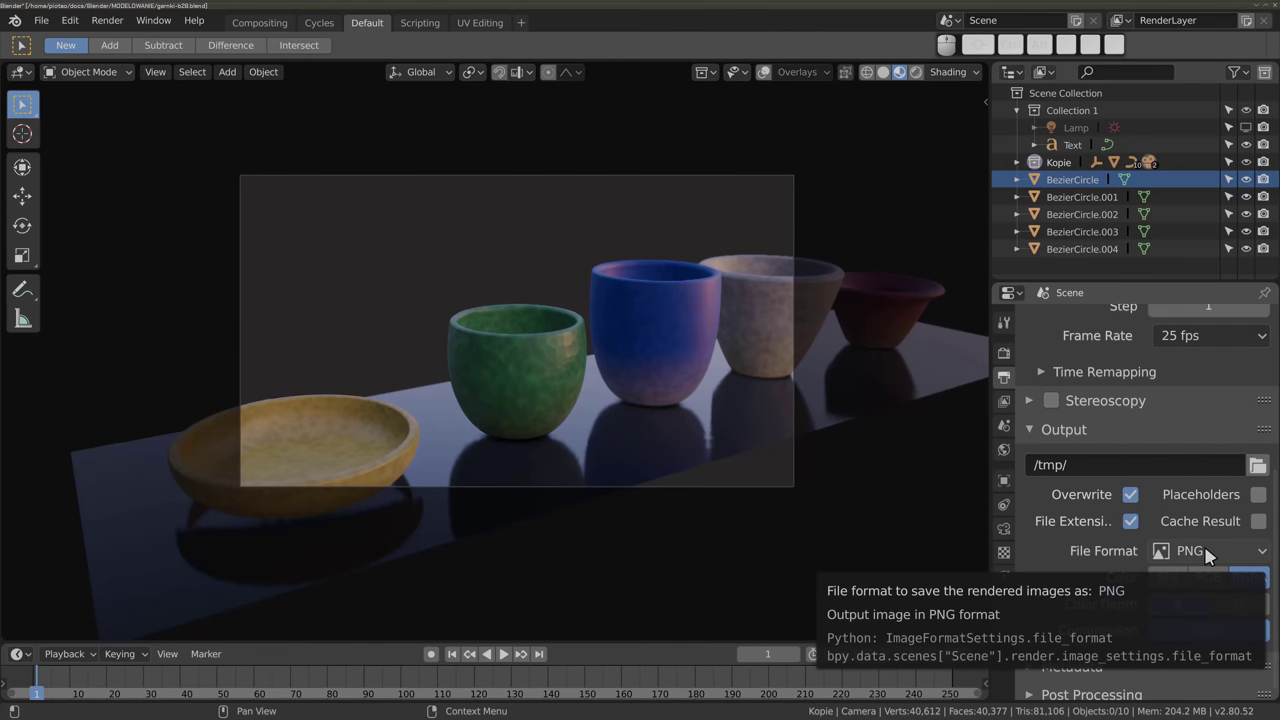
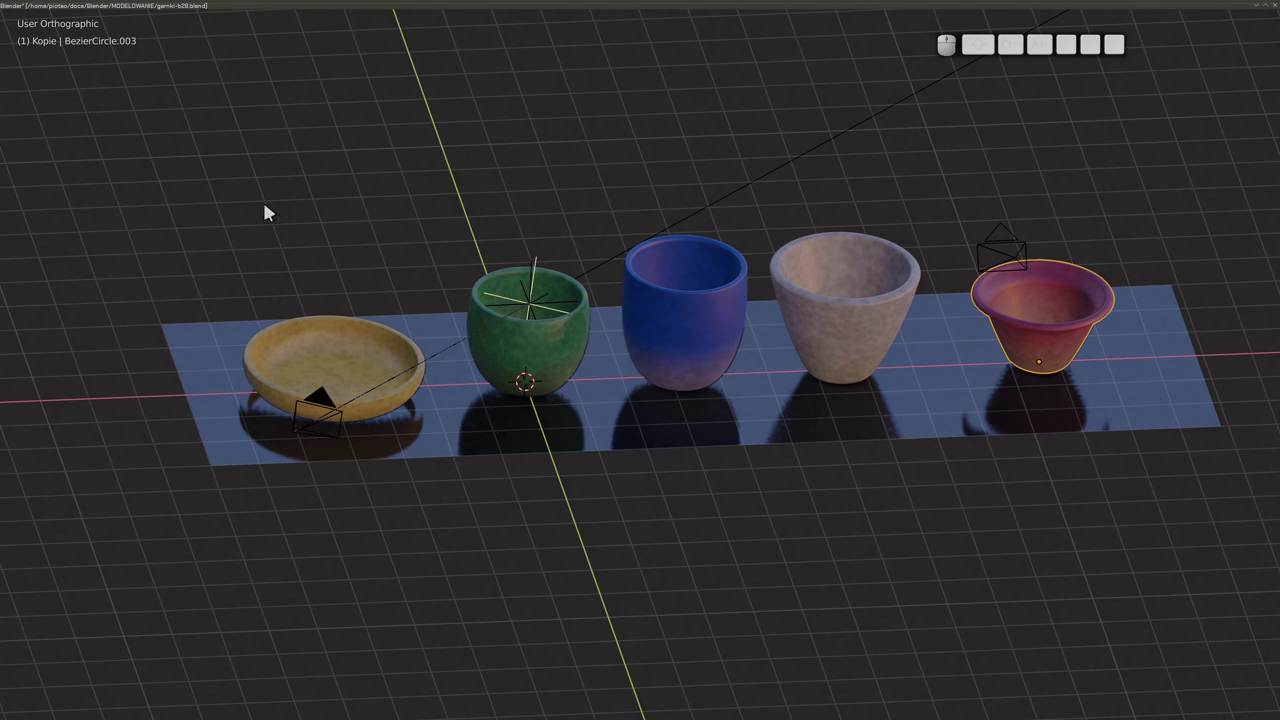
Toggle the 3D view maximize on and off, then maximize the Outliner listing Lamp, Text, Kopie and BezierCircles
key("ctrl+alt+space")
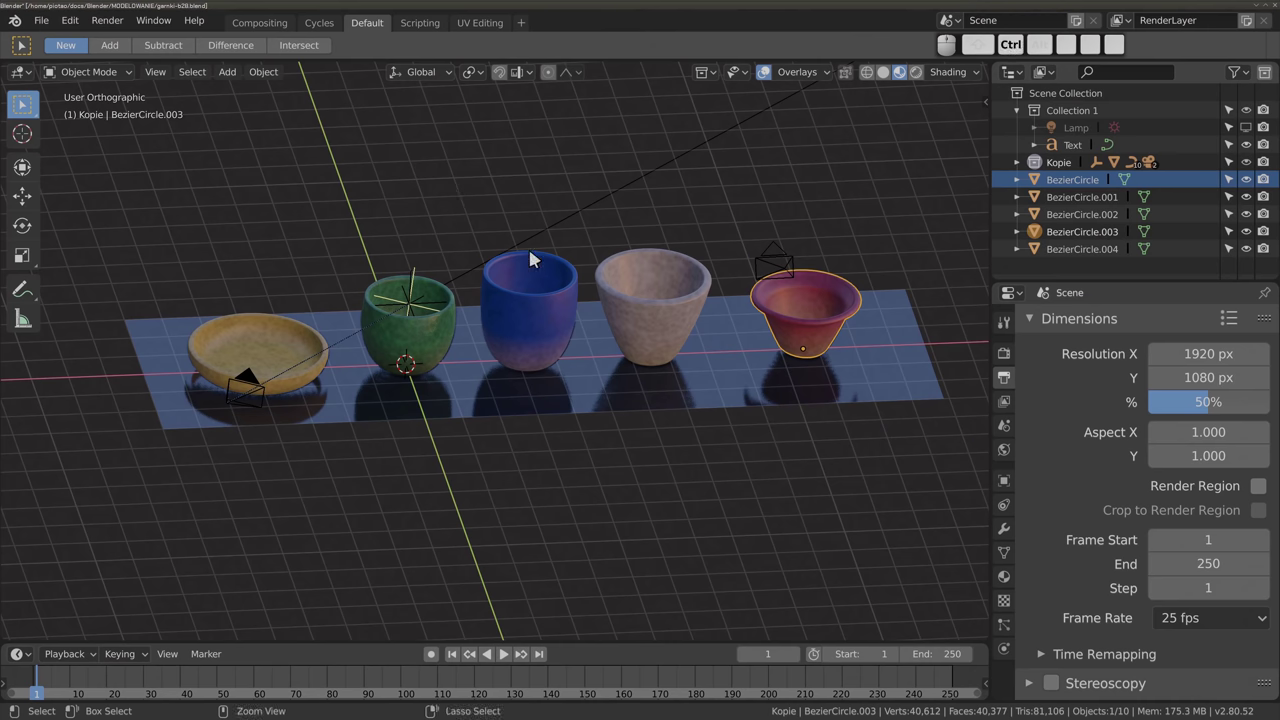
key("ctrl+space")
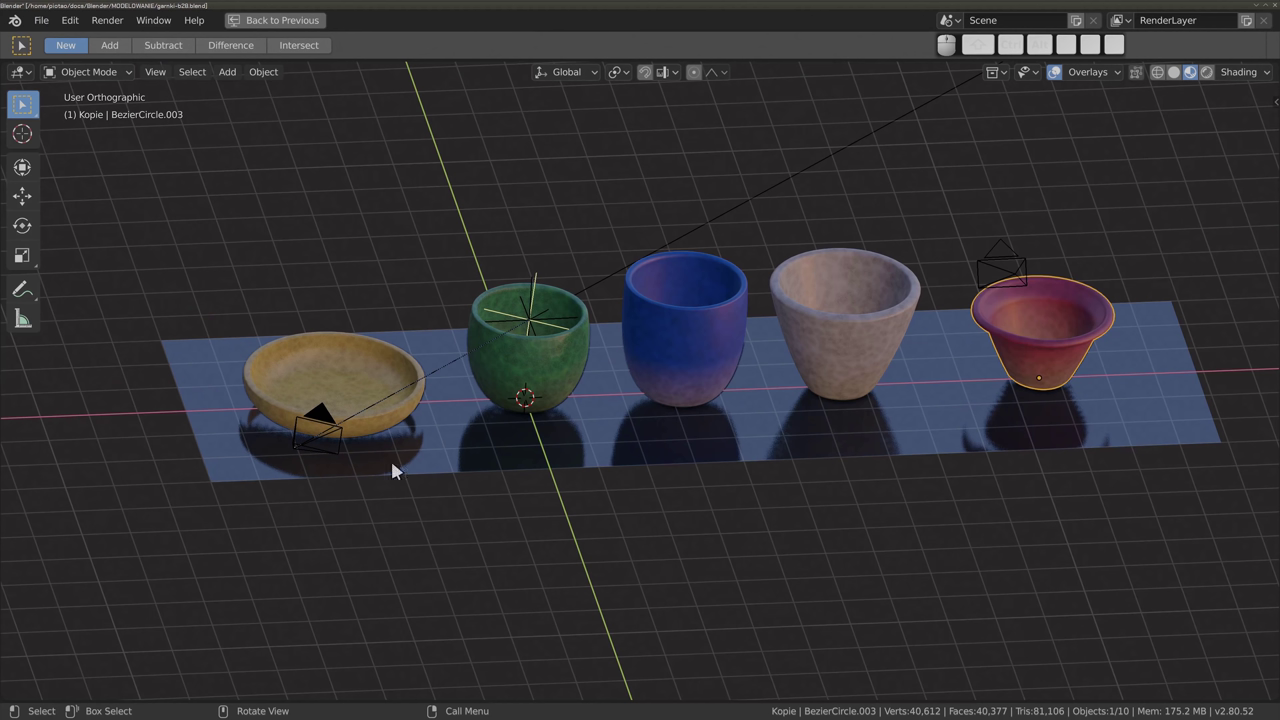
key("ctrl+space")
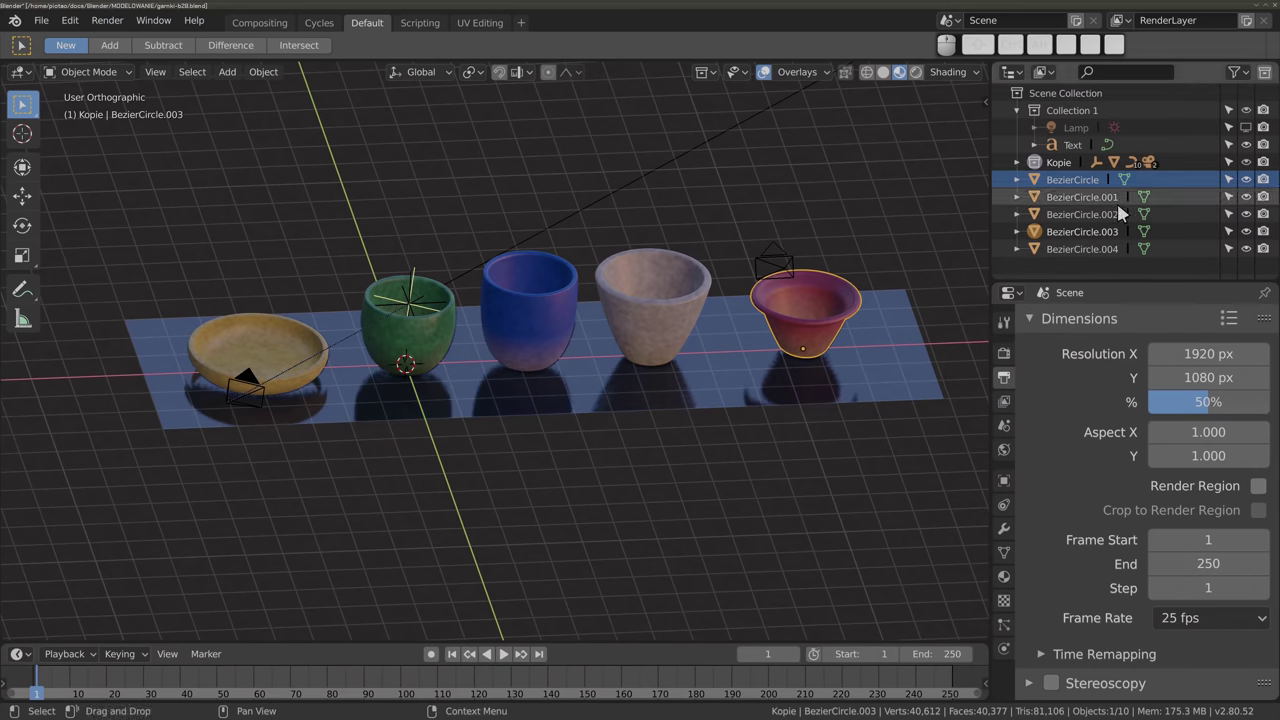
key("ctrl+alt+space")
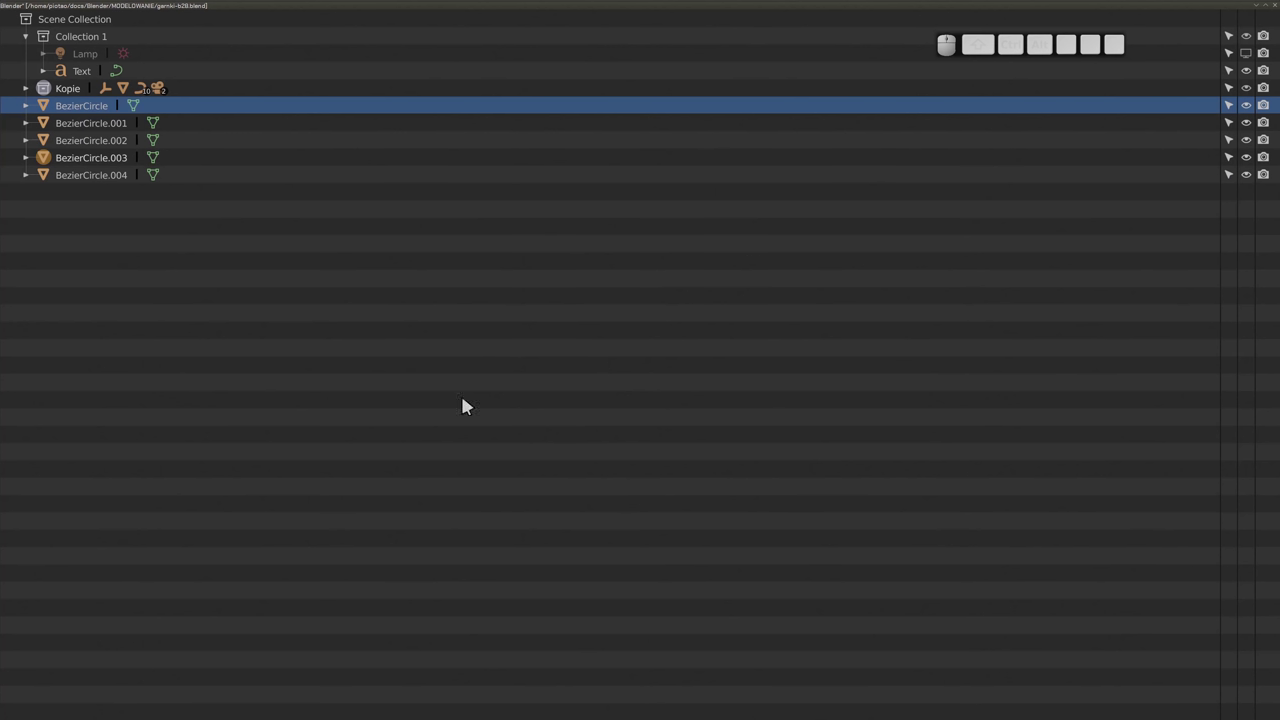
Restore the normal layout from the maximized Outliner and orbit around the five vessels
key("ctrl+space")
key("ctrl+space")
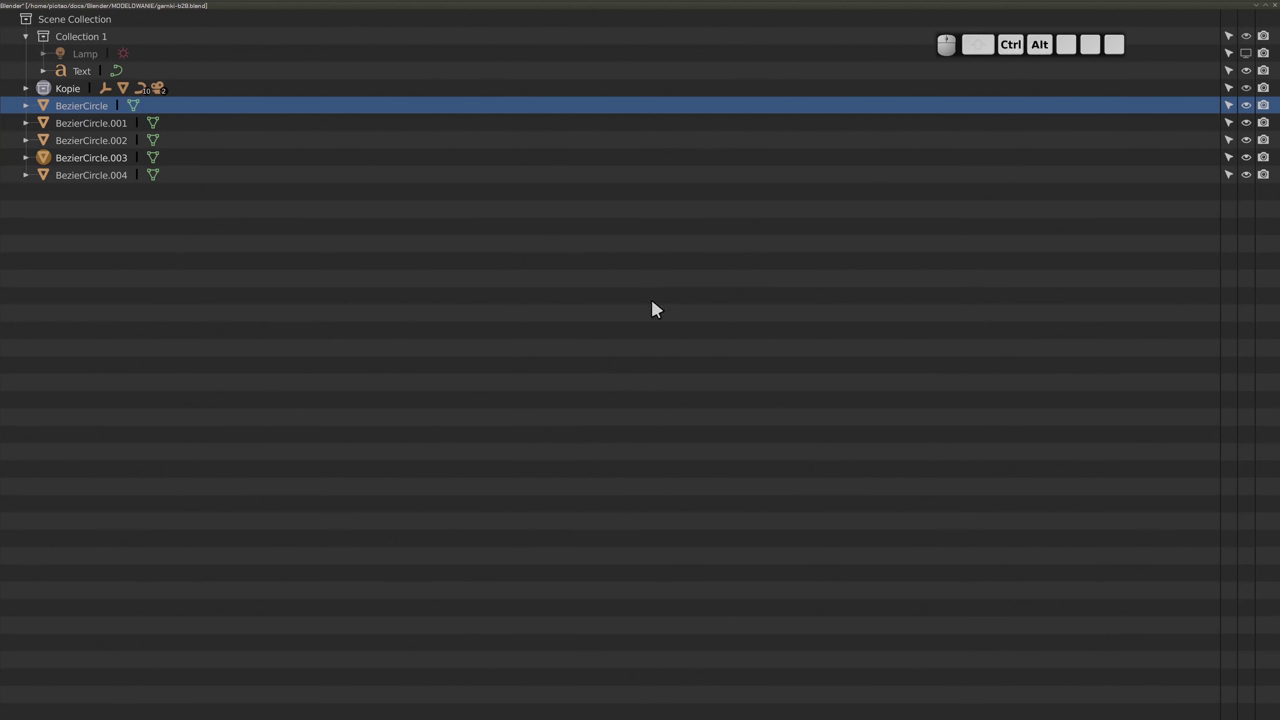
key("ctrl+alt+space")
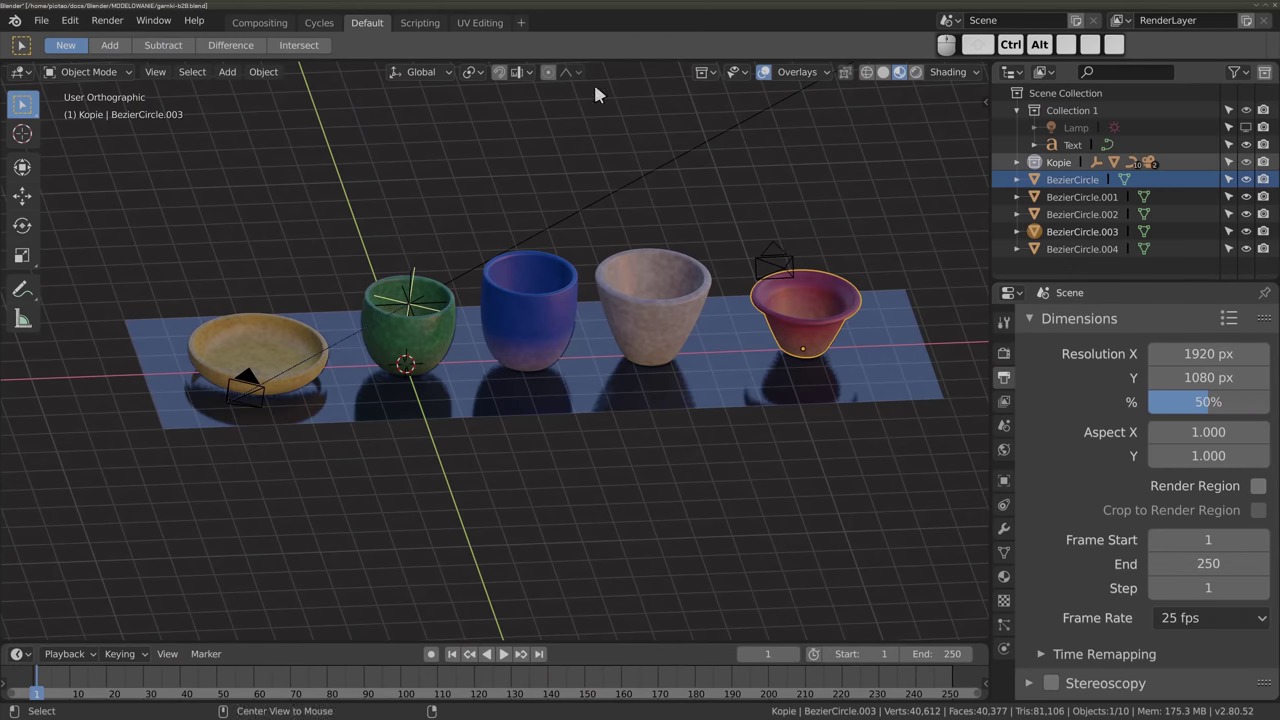
left_click_drag(519, 426, 221, 122)
left_click(160, 72)
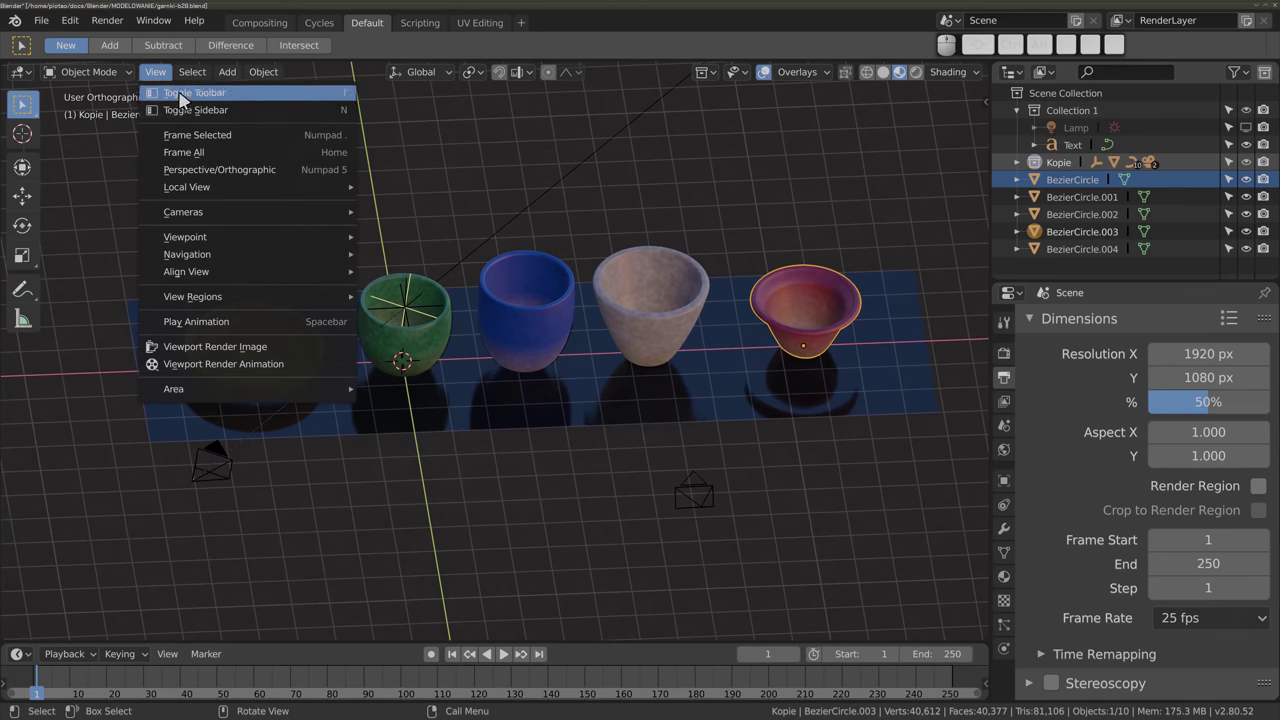